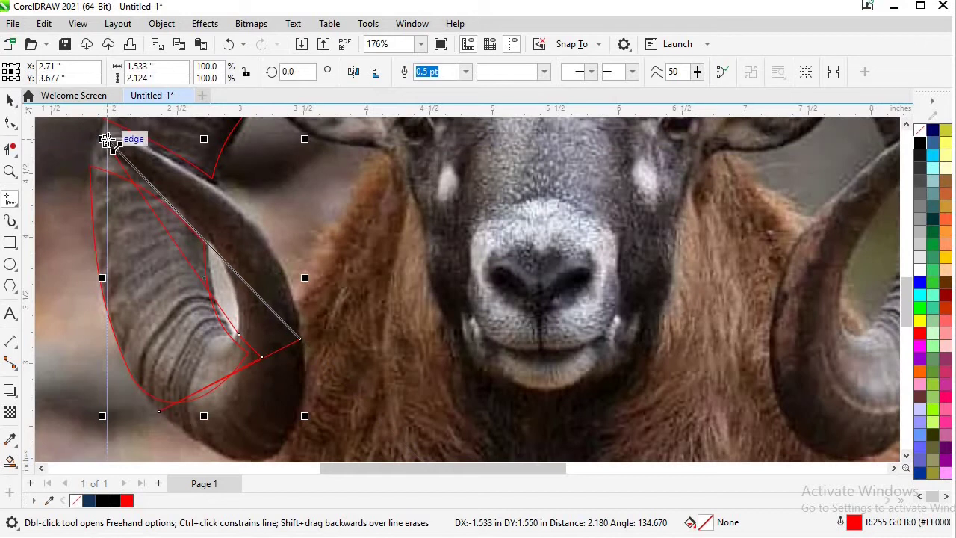
Drag the horn outline's nodes and curves so it hugs the left horn's inner and outer edges.
drag(120, 156, 212, 168)
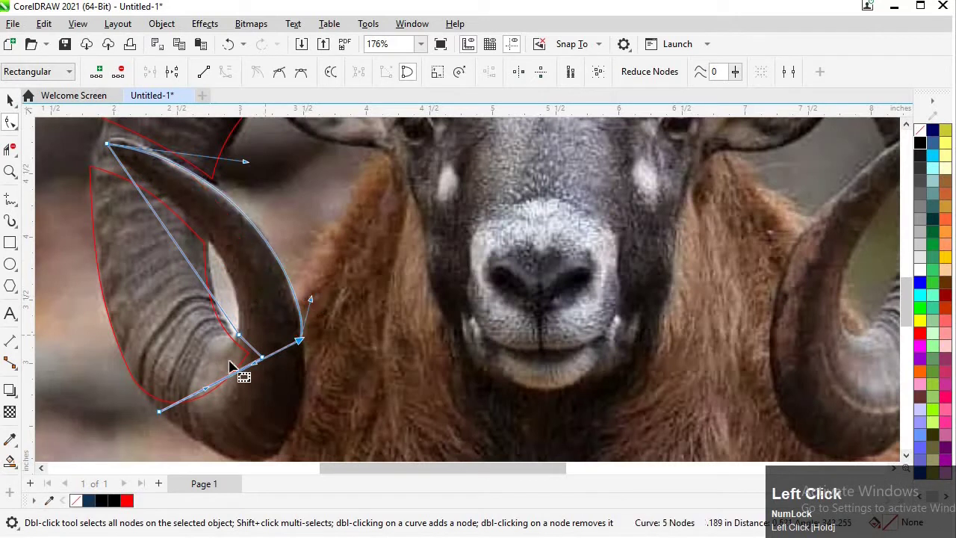
drag(288, 414, 198, 312)
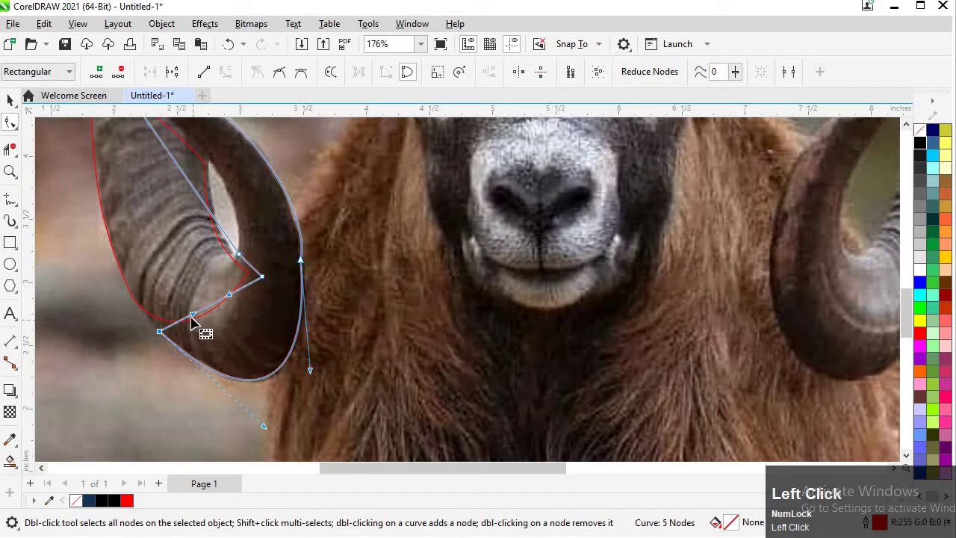
drag(201, 335, 252, 242)
scroll(up, 3)
scroll(down, 3)
scroll(up, 3)
drag(191, 147, 285, 299)
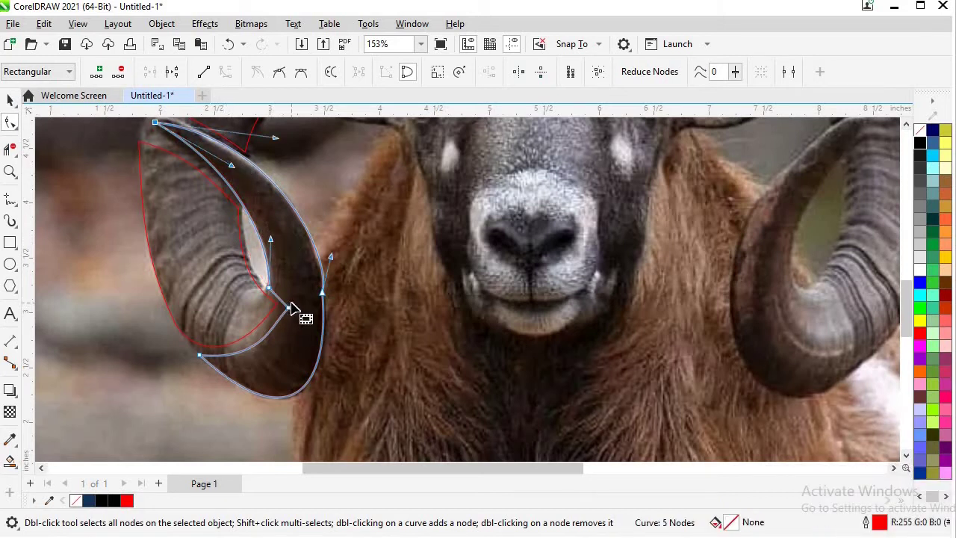
drag(270, 334, 287, 307)
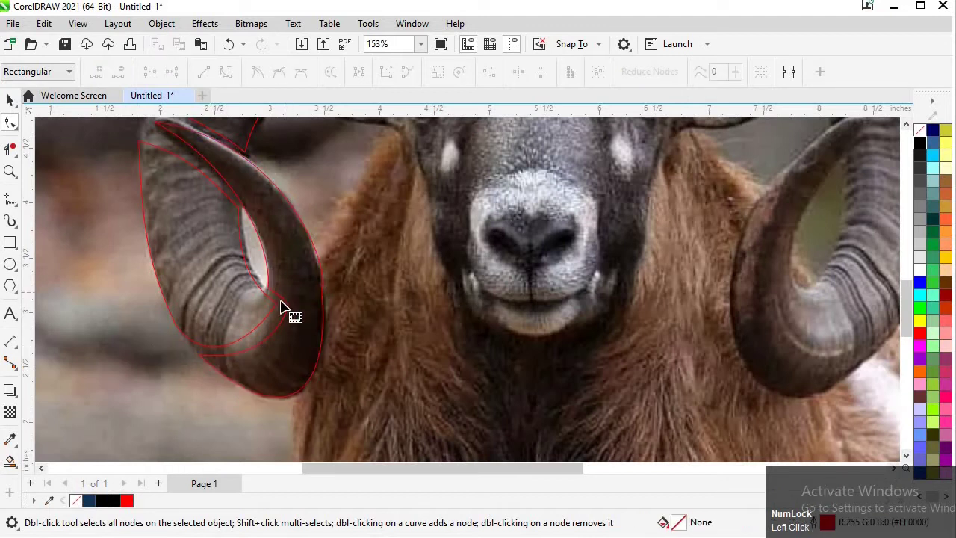
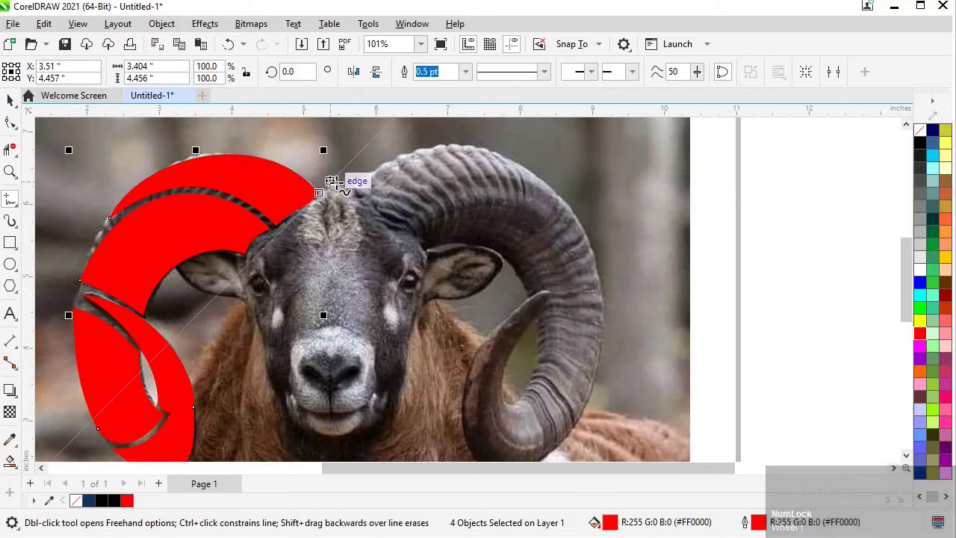
Trace the face centreline, nose and ear outlines, then select the finished ear shape.
scroll(up, 3)
click(336, 171)
scroll(down, 3)
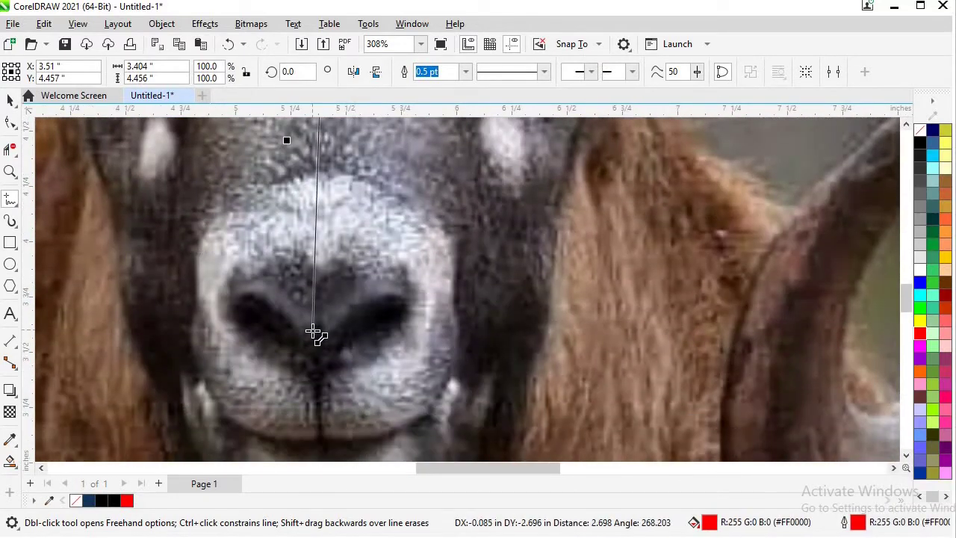
key(ctrl+Num_Lock)
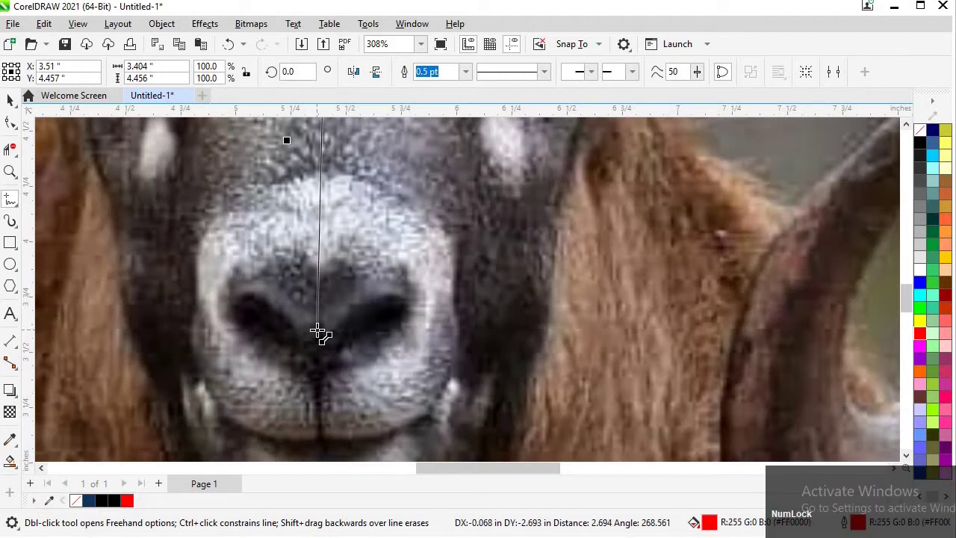
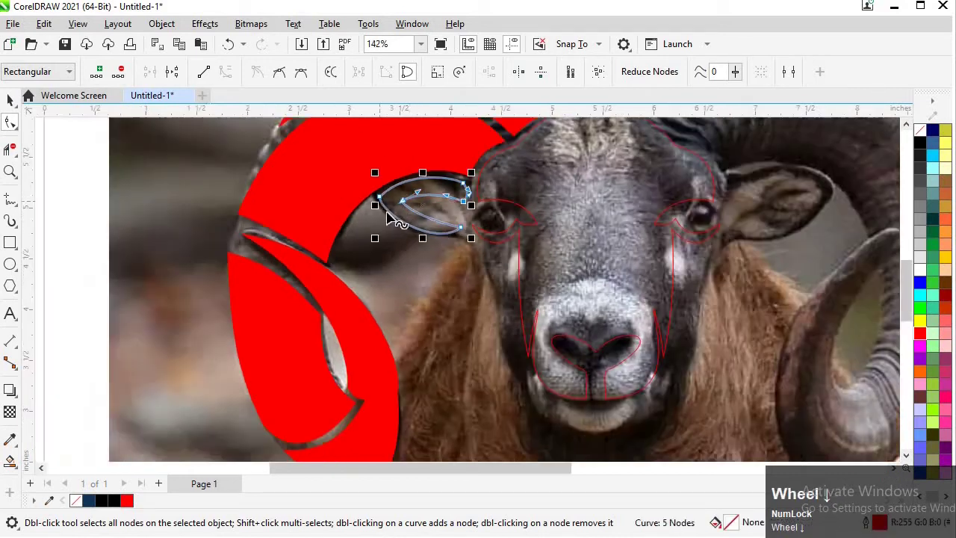
click(498, 251)
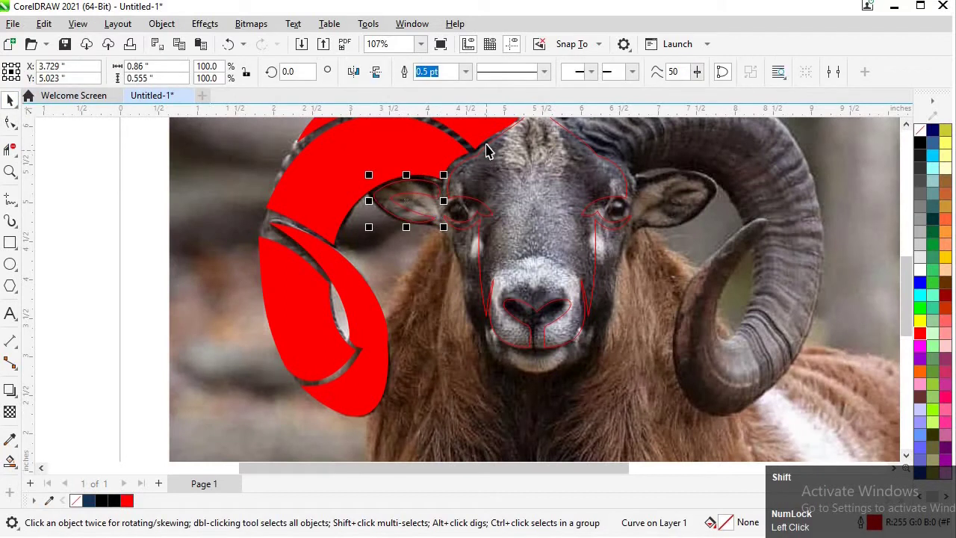
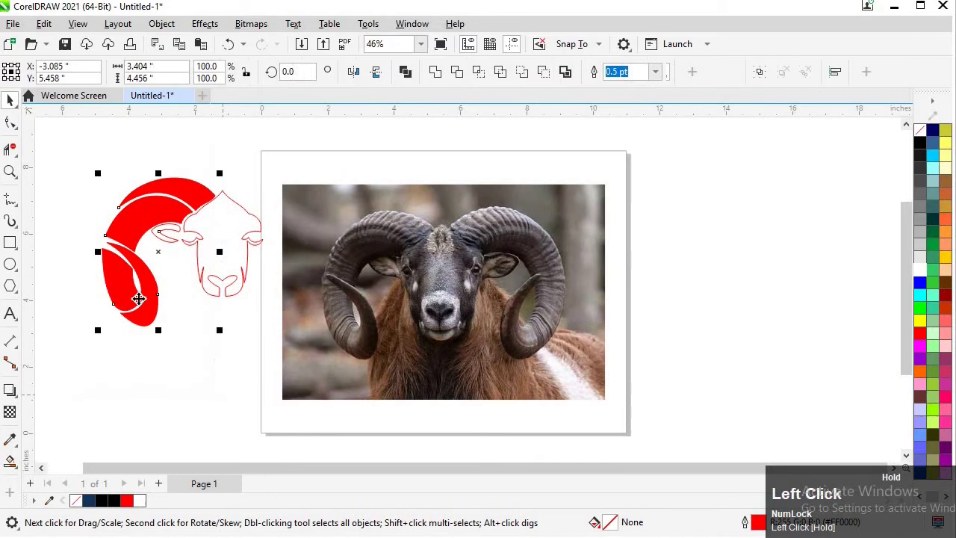
Leave a copy of the left horns and mirror it to sit on the right of the face.
right_click(253, 285)
key(Right)
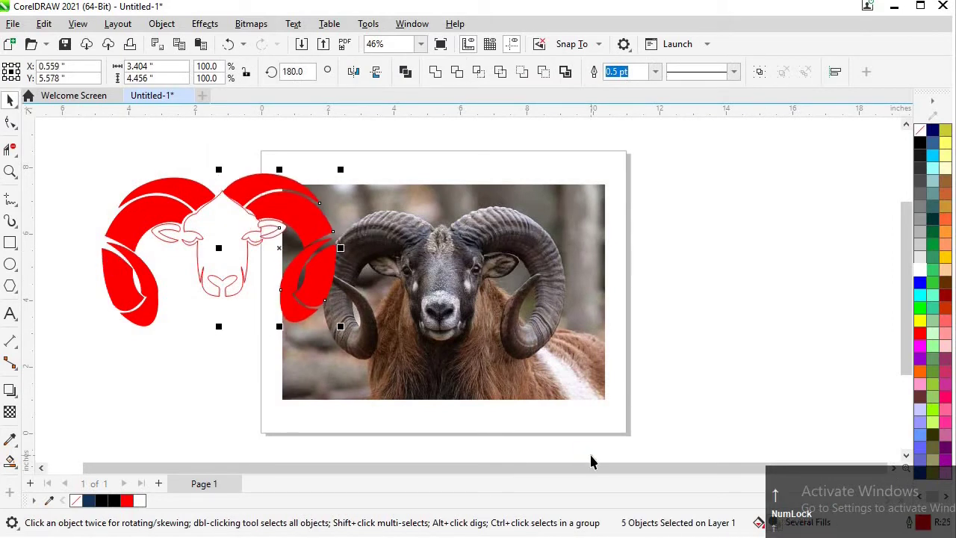
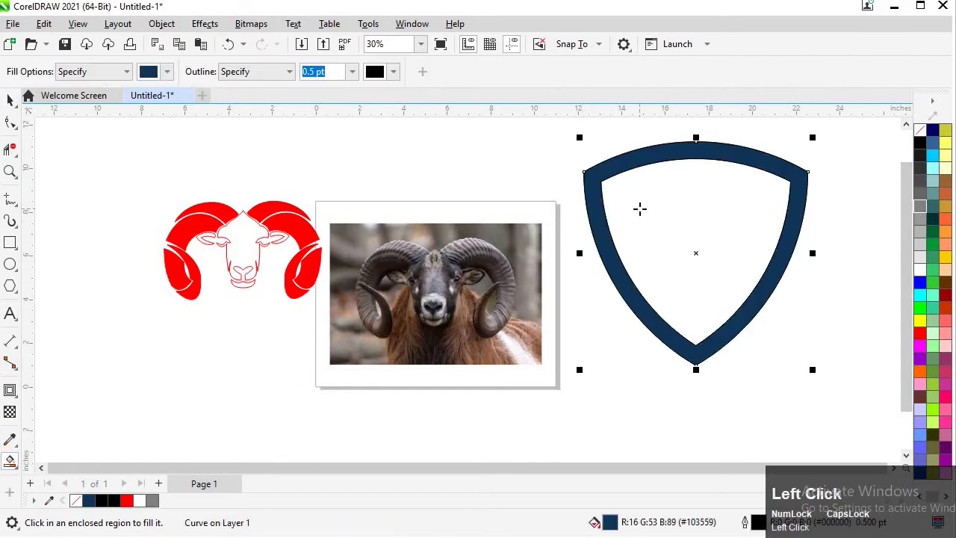
Fill the shield's enclosed inner area with dark blue using Smart Fill.
click(169, 173)
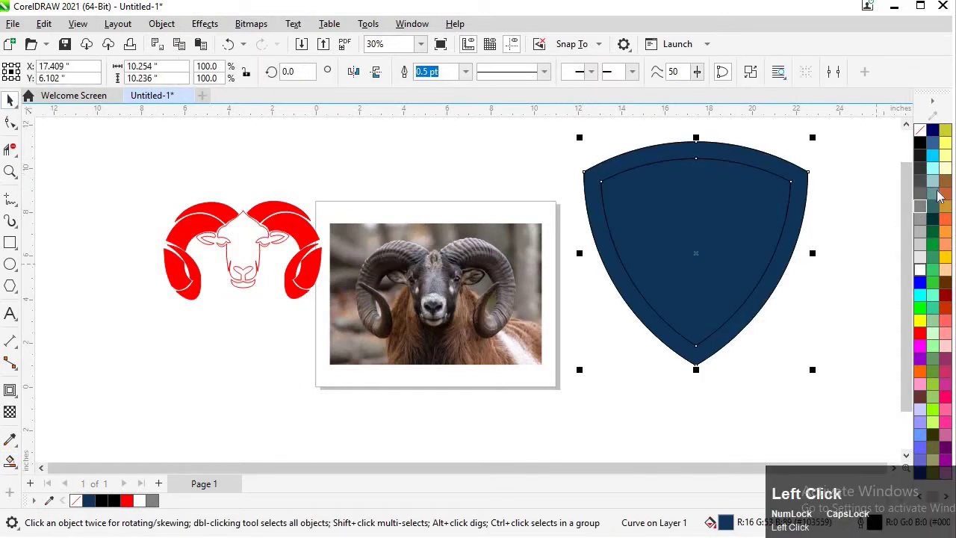
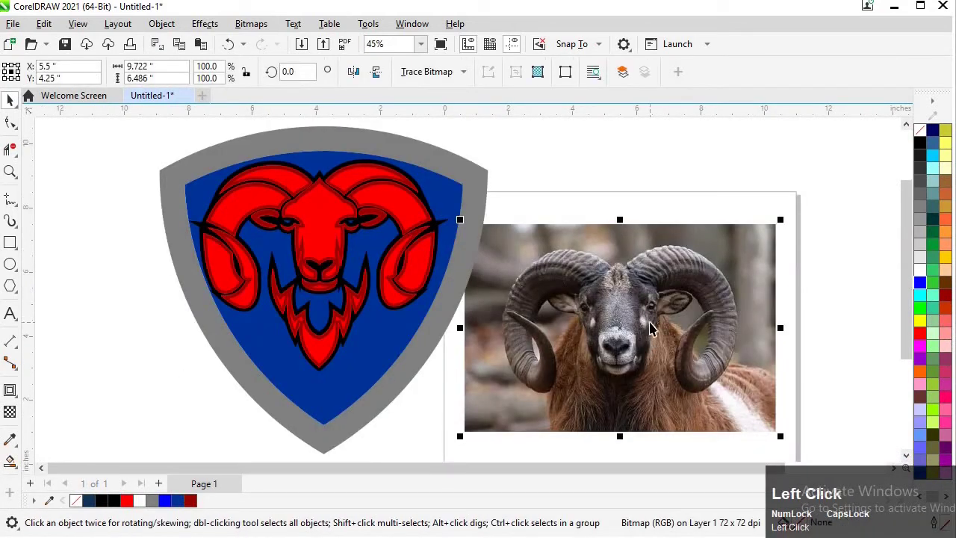
Select and delete the reference photo beside the shield artwork.
drag(416, 239, 488, 419)
drag(488, 419, 555, 427)
scroll(up, 3)
scroll(down, 3)
key(e)
text(ecec)
click(525, 321)
Enlarge the ram head within the shield and start a small pointed spike on a horn's dark red band.
drag(304, 196, 517, 399)
key(Up)
click(230, 289)
scroll(up, 3)
scroll(down, 3)
scroll(up, 3)
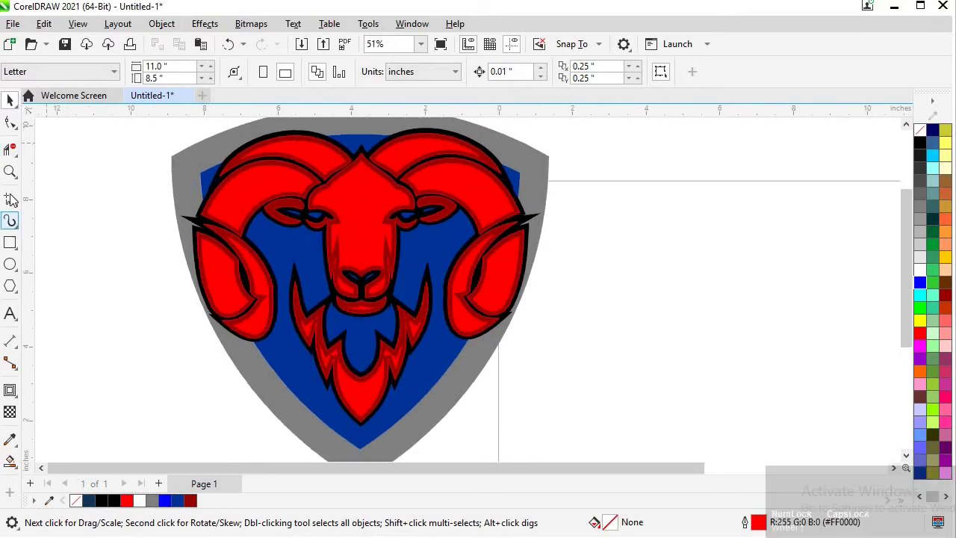
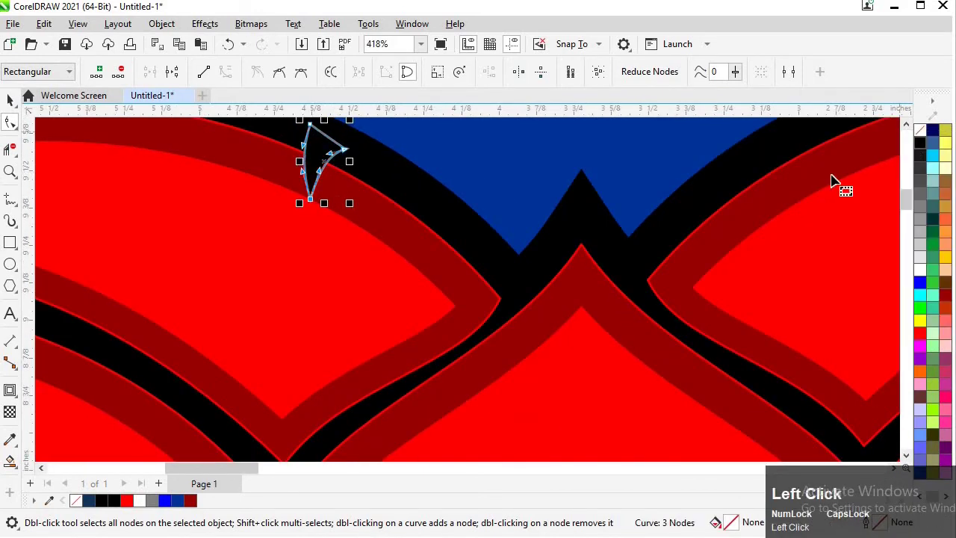
Finish shaping the small spike and duplicate it in rows along the horns' dark red bands.
scroll(down, 3)
scroll(up, 3)
key(F4)
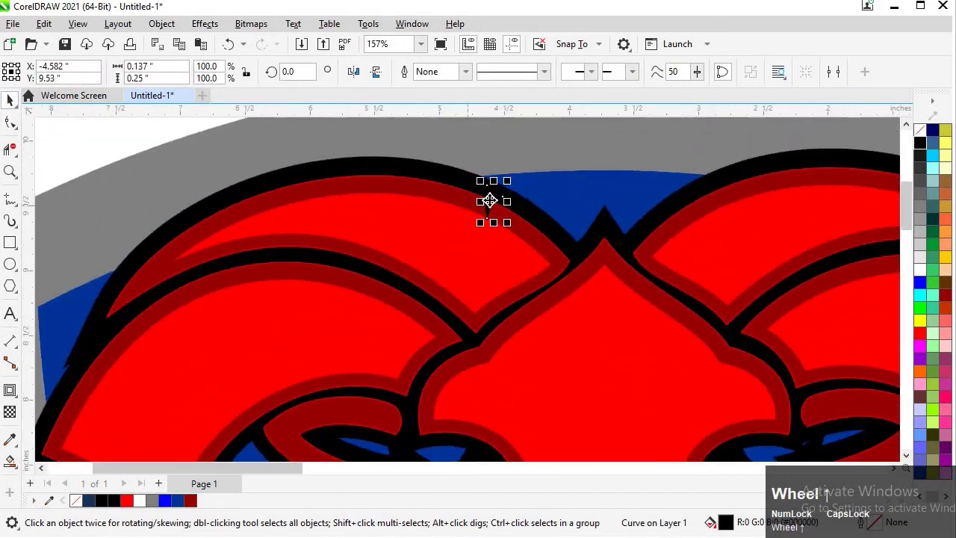
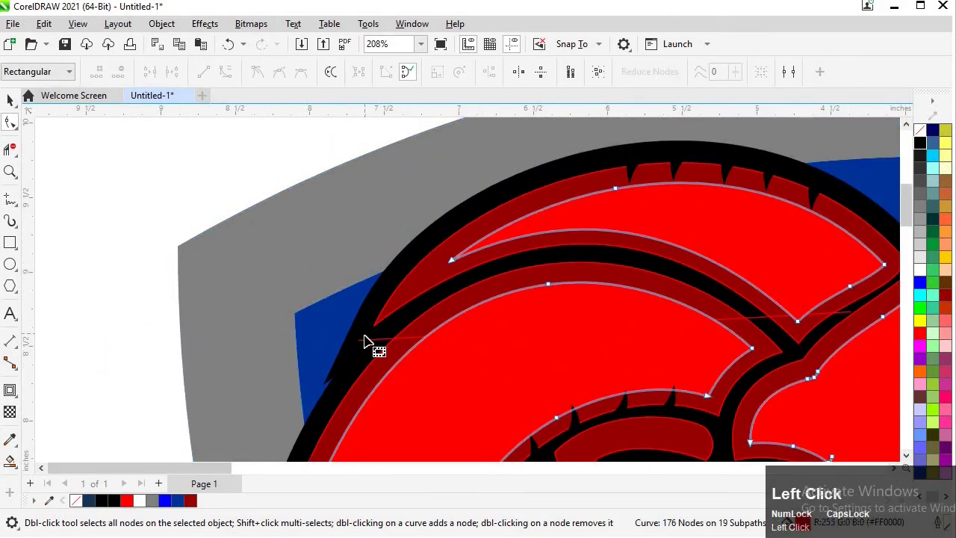
click(384, 347)
Draw a Bezier curve arcing across the upper horn and begin another beside it.
drag(339, 362, 690, 325)
scroll(down, 3)
scroll(up, 3)
click(592, 224)
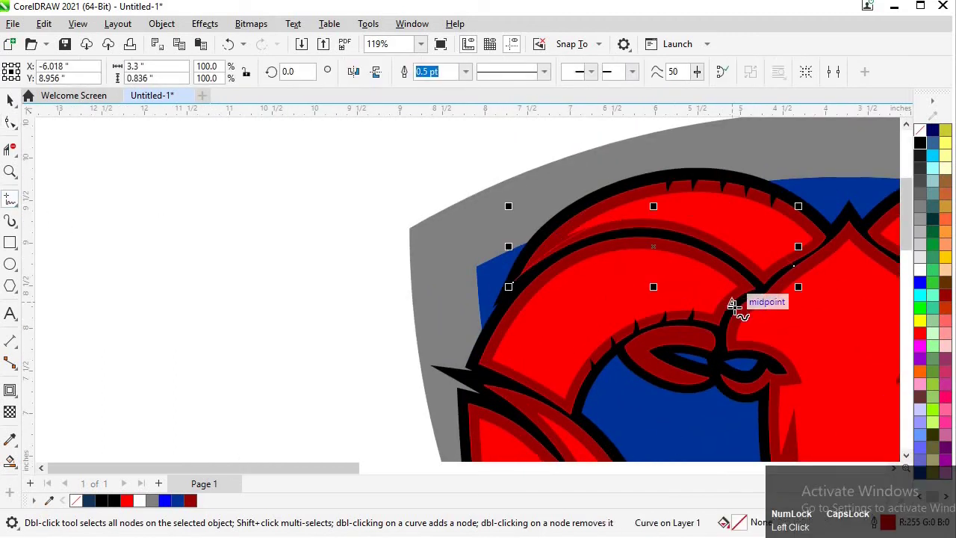